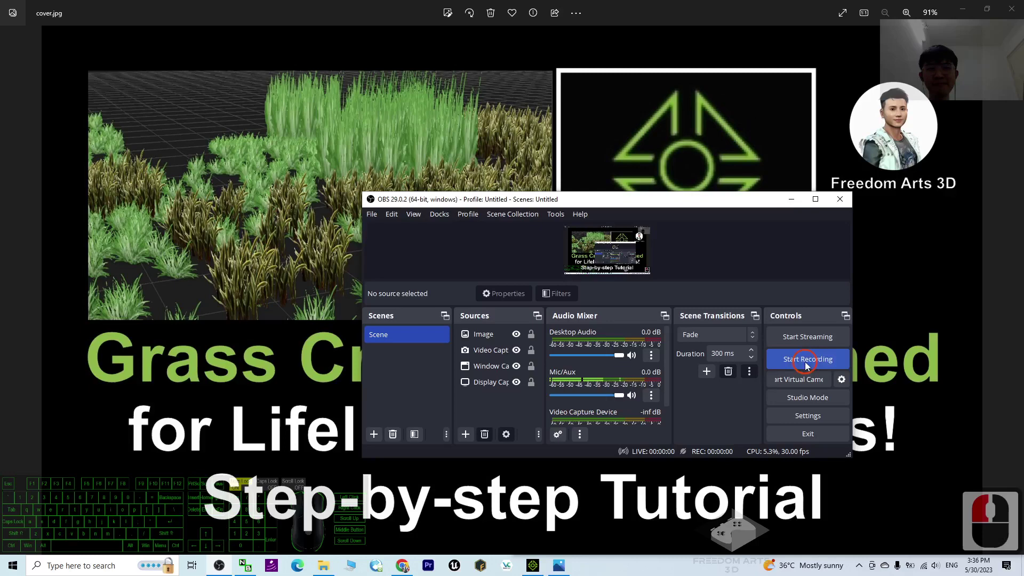
- Decline the sign-up offer with 'No, thank you' to reach the empty scene
drag(795, 202, 302, 369)
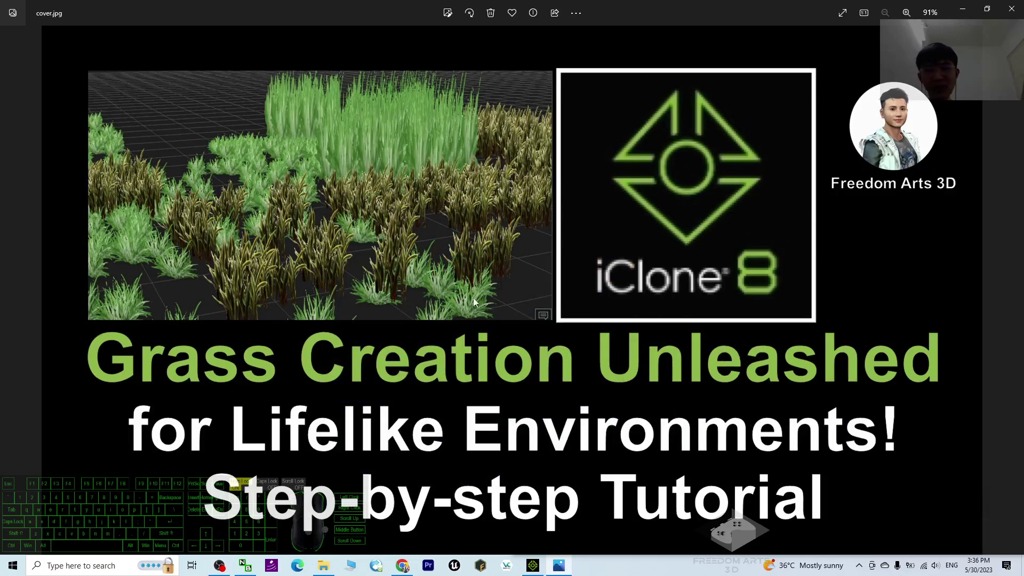
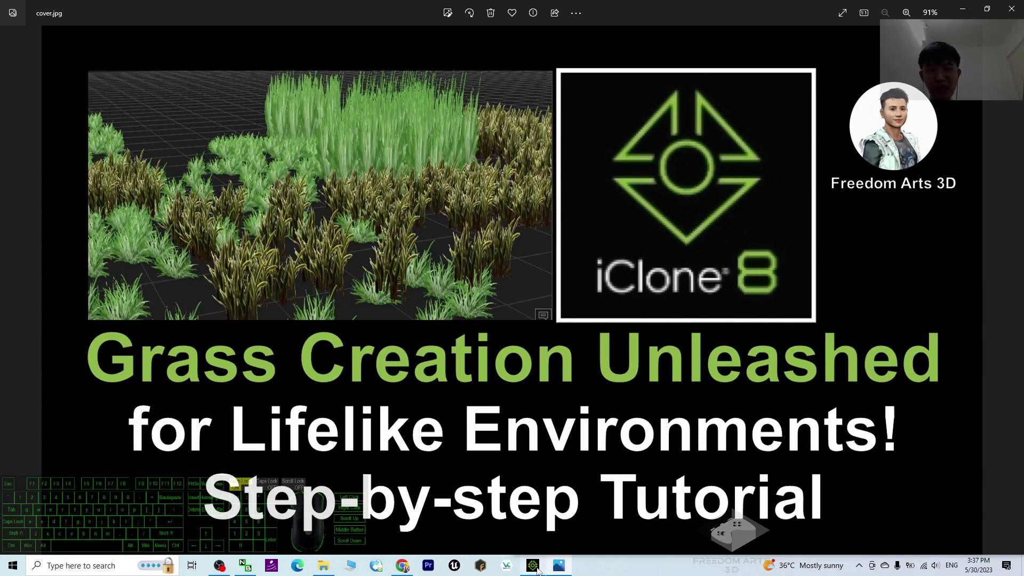
click(540, 567)
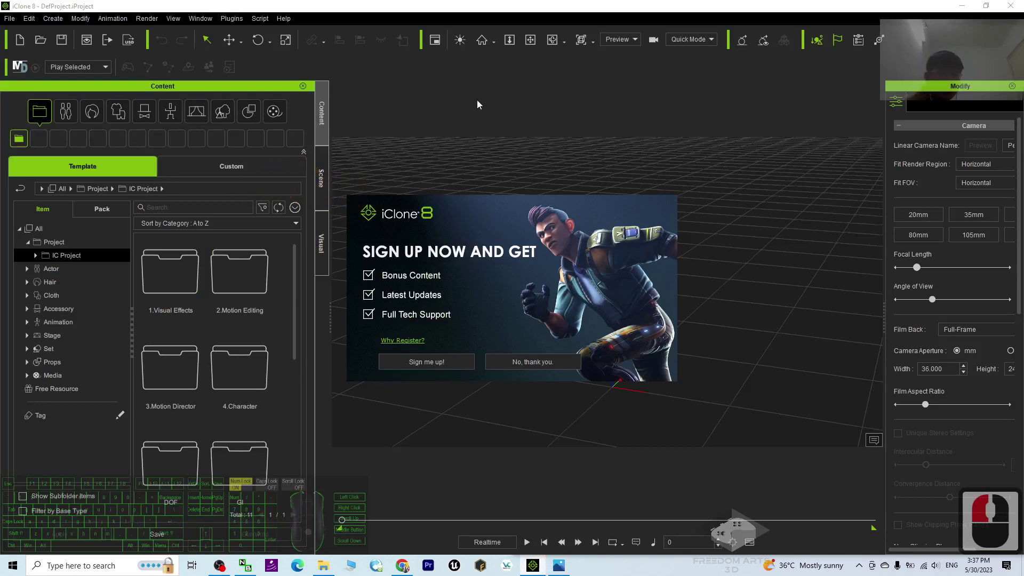
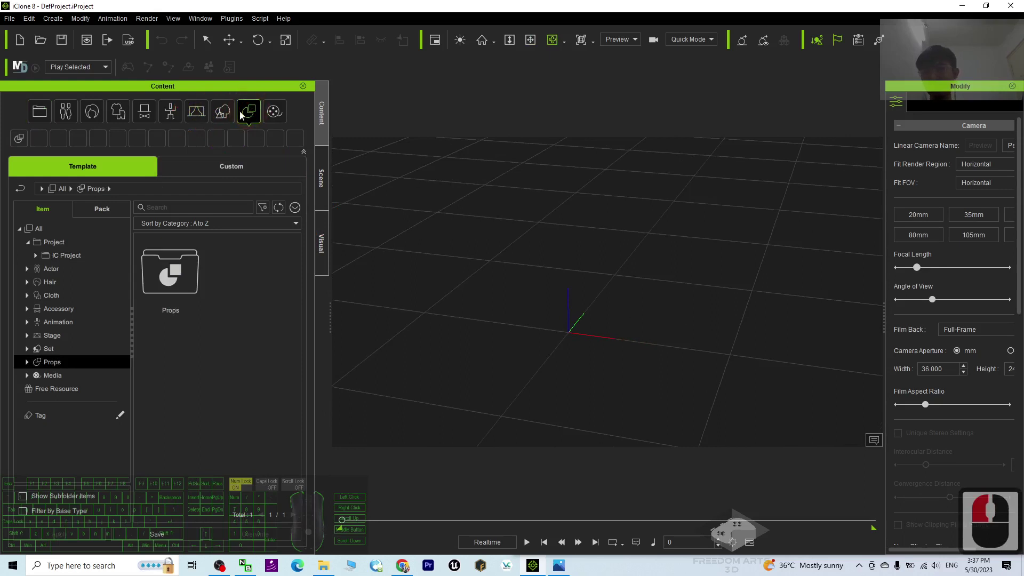
drag(210, 116, 229, 121)
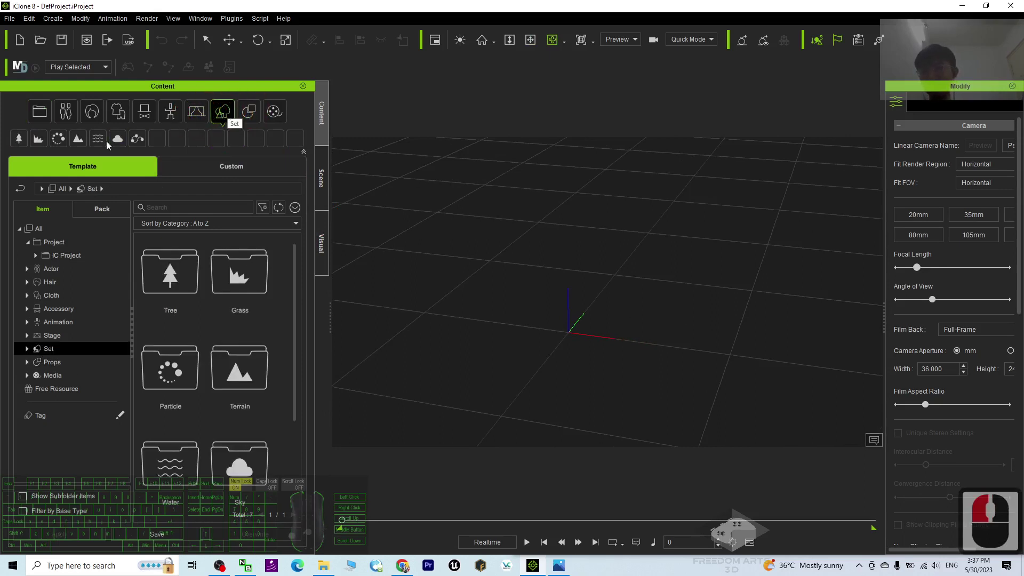
- Browse Set > Terrain > Height Map_Large and start dragging the Hill template in
click(83, 144)
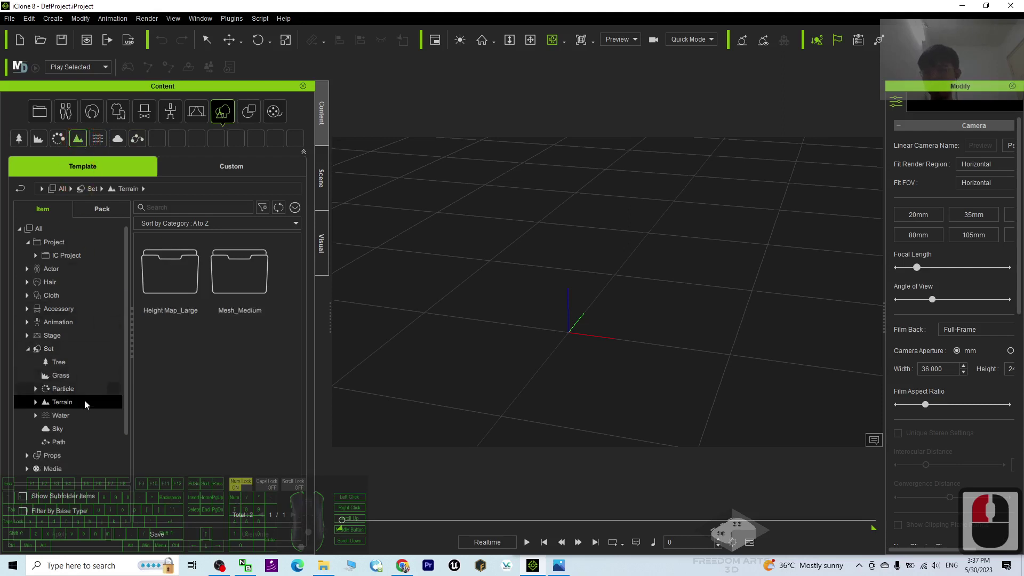
click(81, 409)
click(40, 404)
drag(71, 420, 216, 349)
middle_click(216, 348)
scroll(up, 3)
drag(87, 426, 243, 390)
- Place the Hill terrain in the scene and apply the Clear Day sky
click(480, 343)
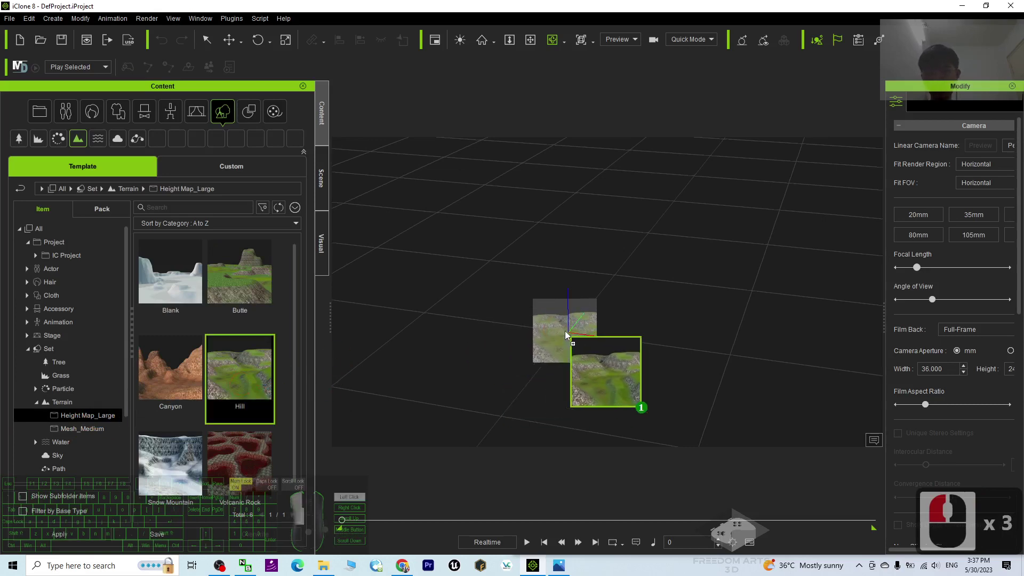
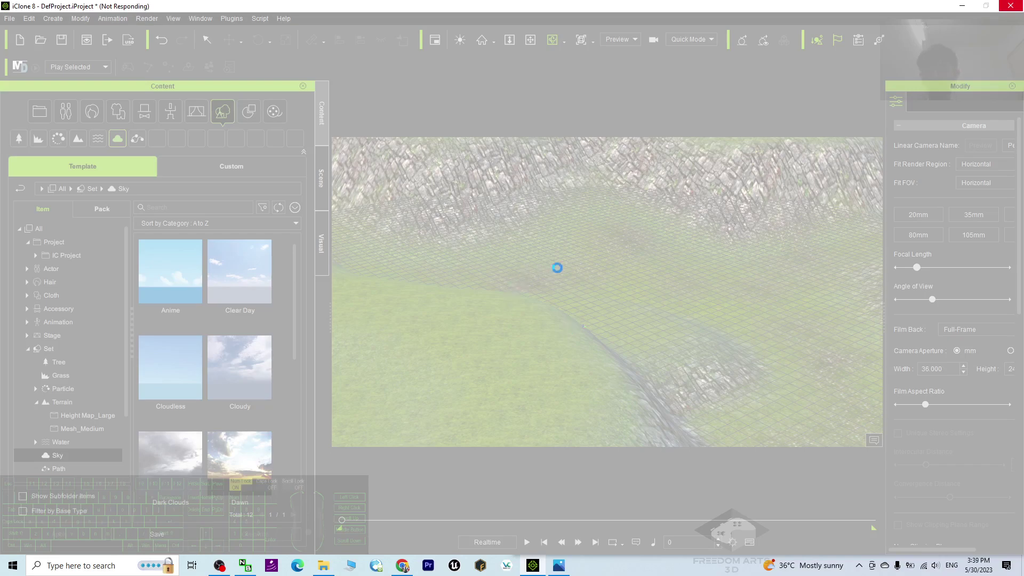
drag(566, 260, 578, 295)
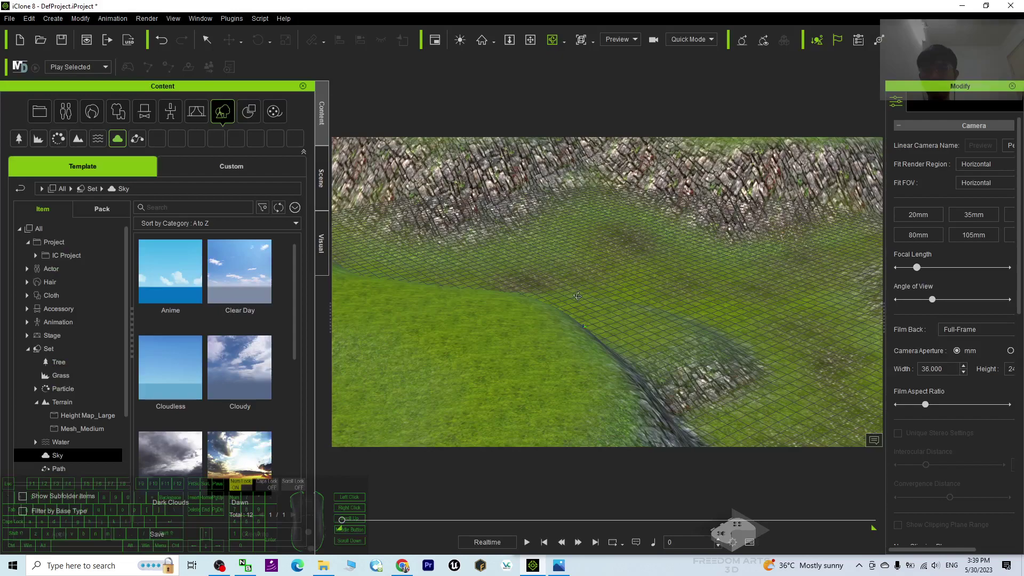
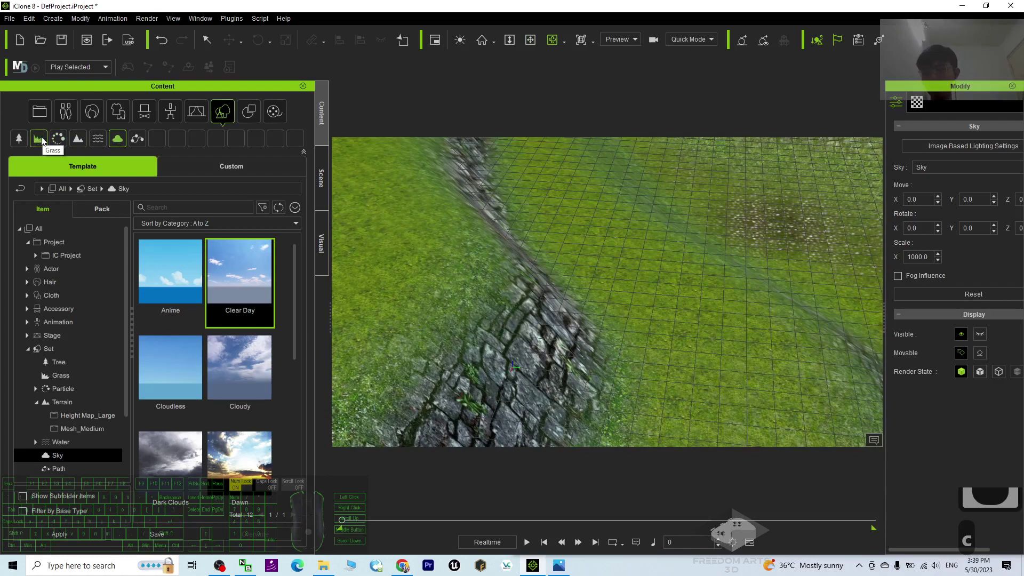
- Drop Bamboo from the Grass library onto the hill terrain
click(43, 142)
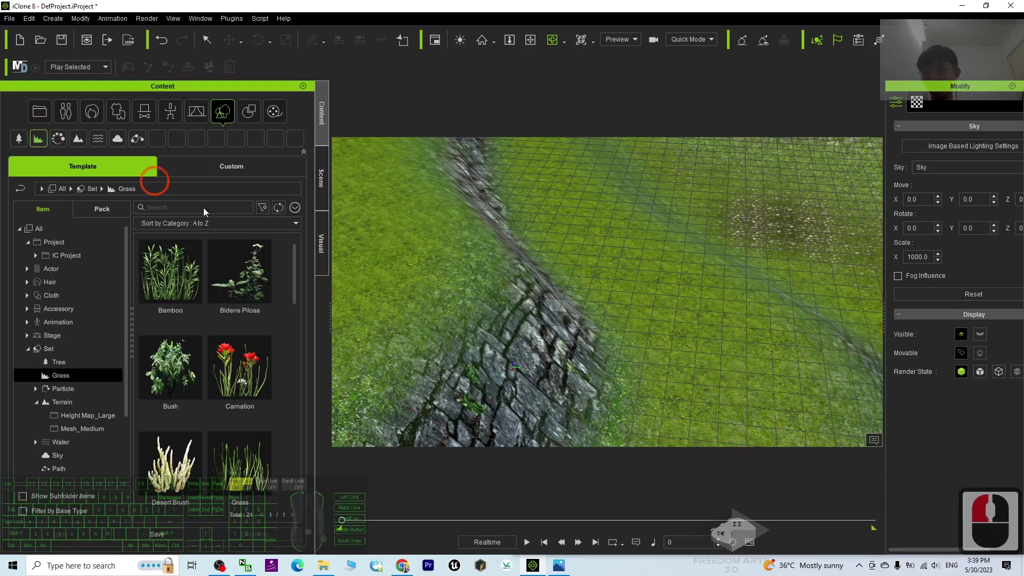
drag(287, 321, 305, 234)
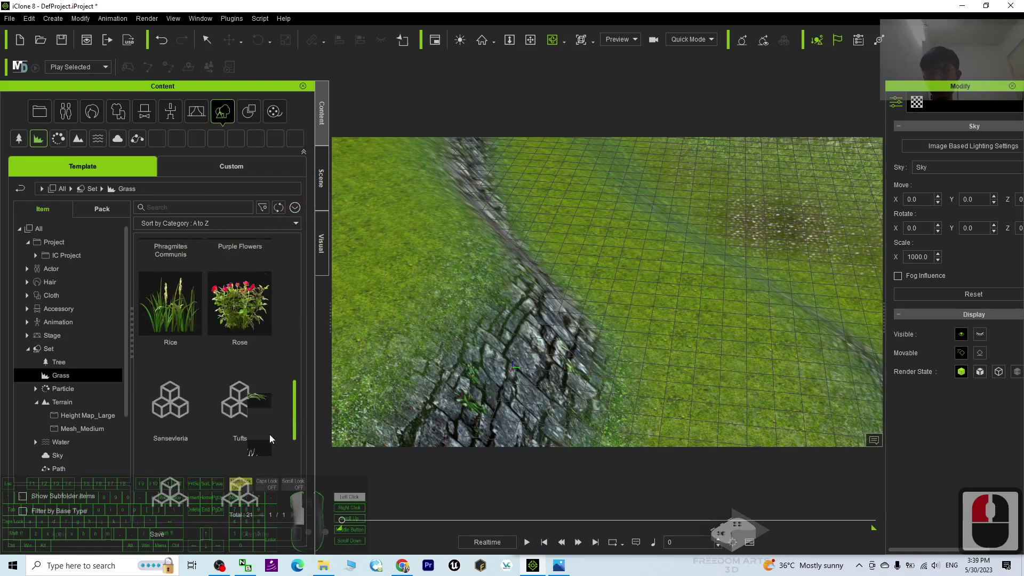
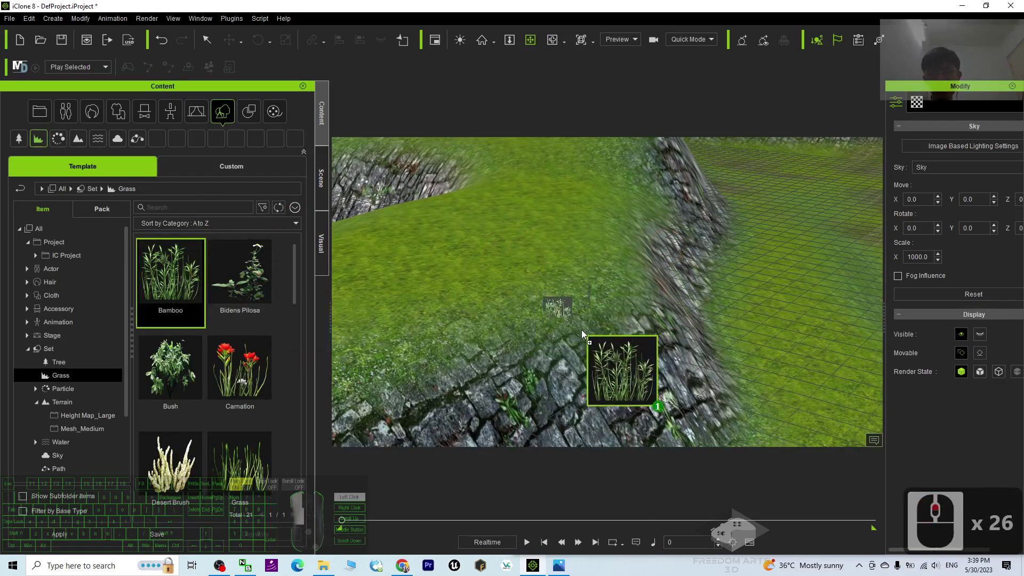
click(514, 281)
middle_click(469, 302)
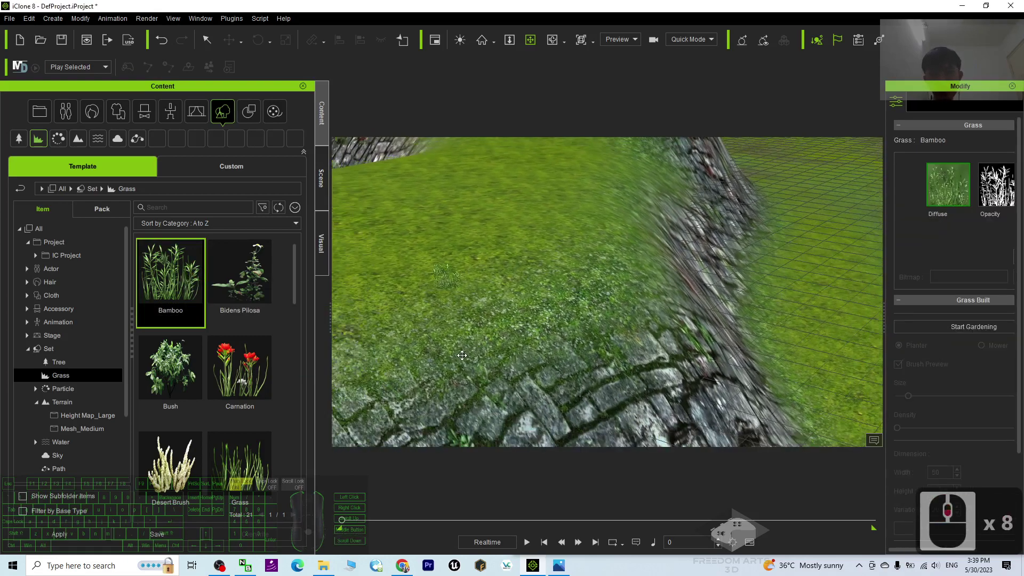
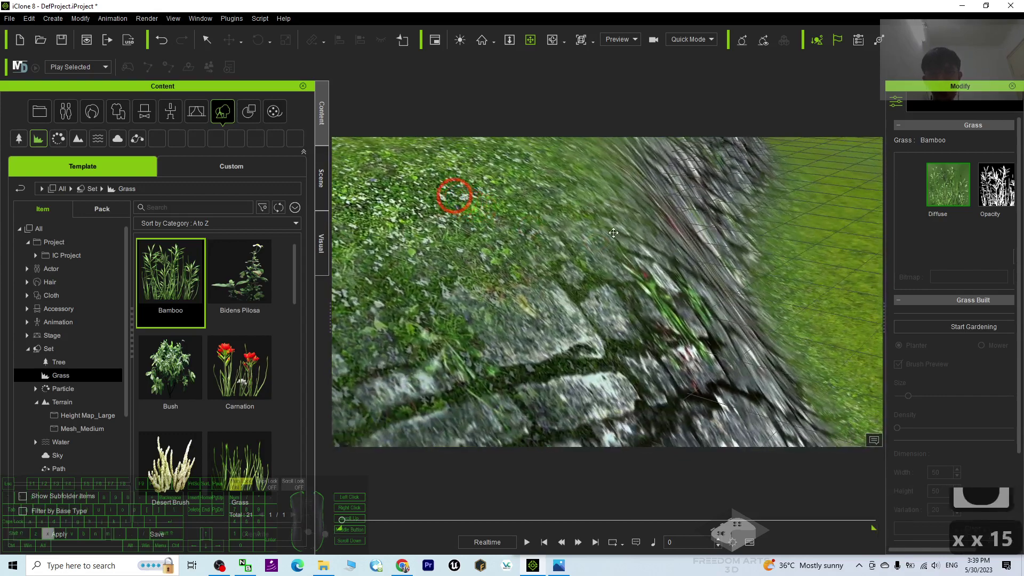
key(x)
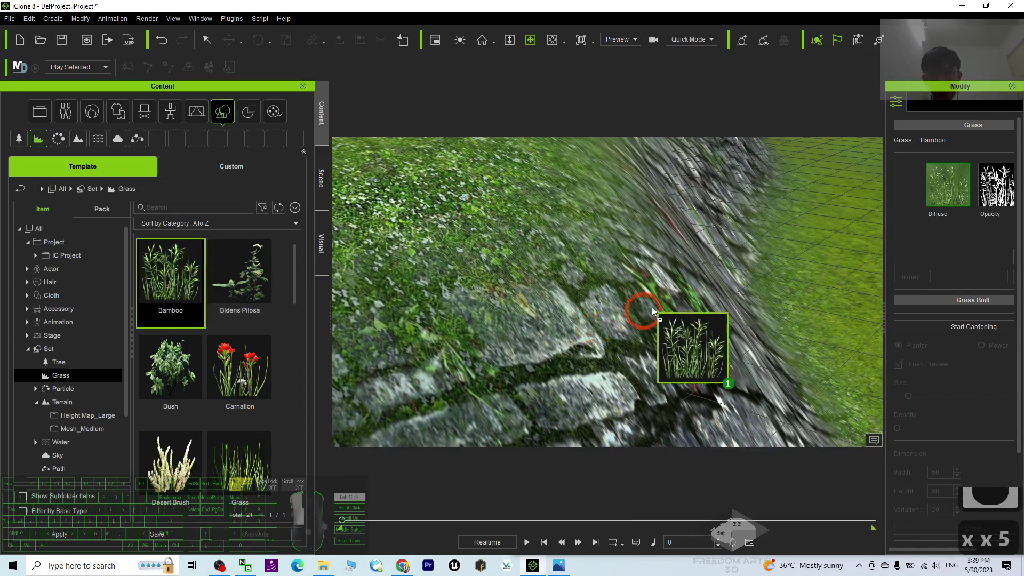
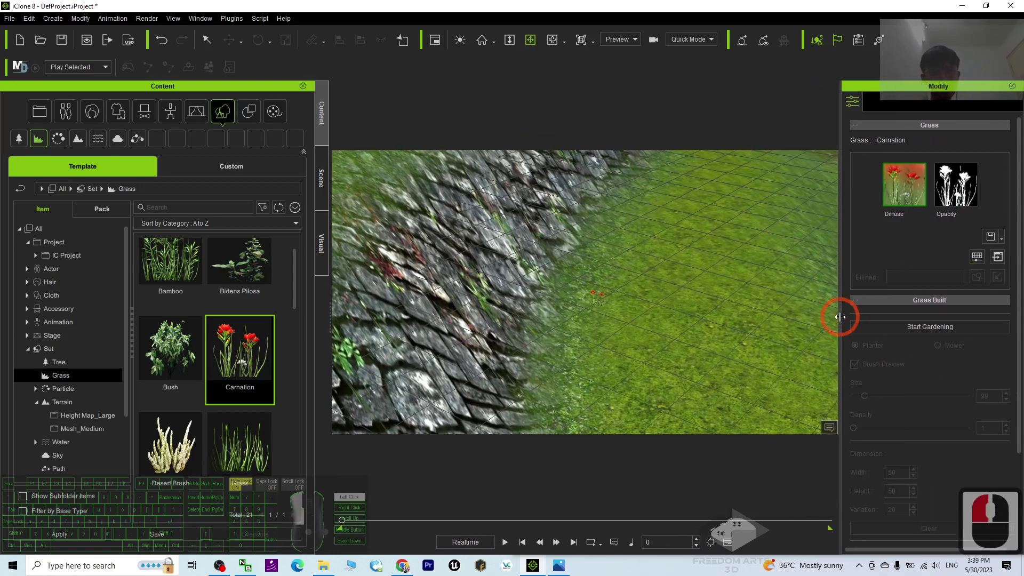
- Paint red carnations along the rocky slope edge with the gardening brush and finish
drag(933, 331, 669, 301)
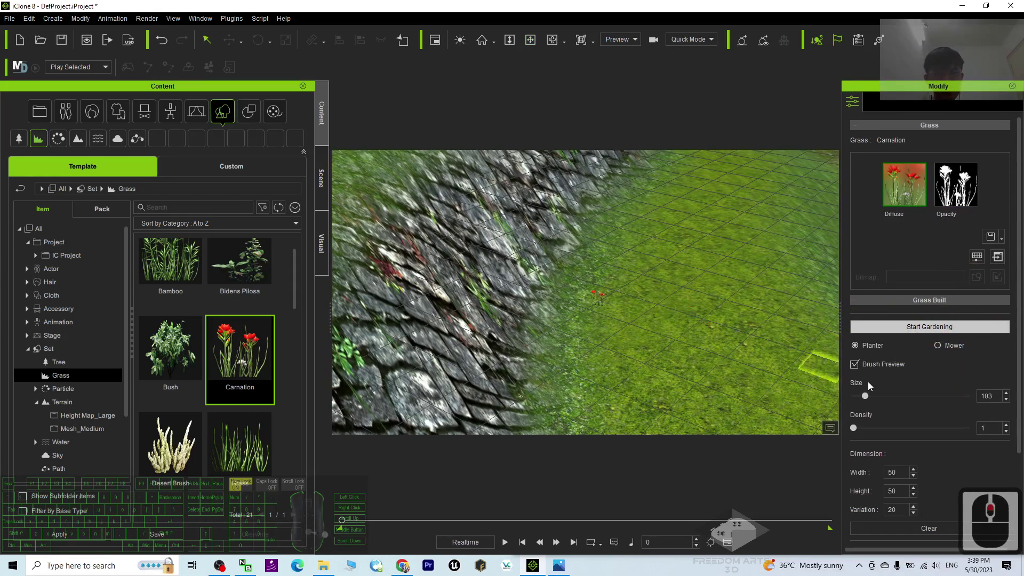
drag(885, 391, 606, 278)
drag(606, 279, 546, 392)
drag(546, 391, 707, 343)
key(Escape)
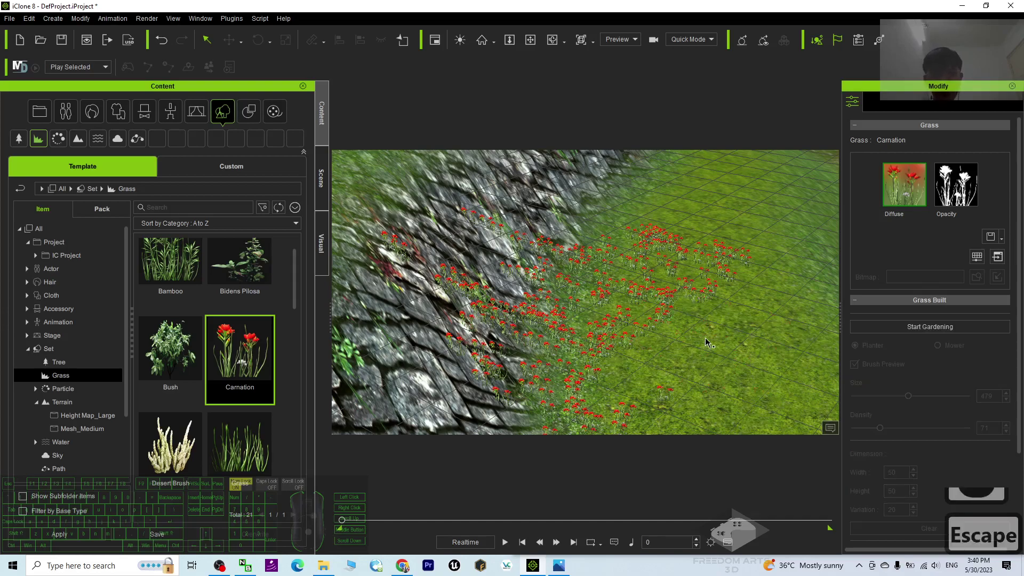
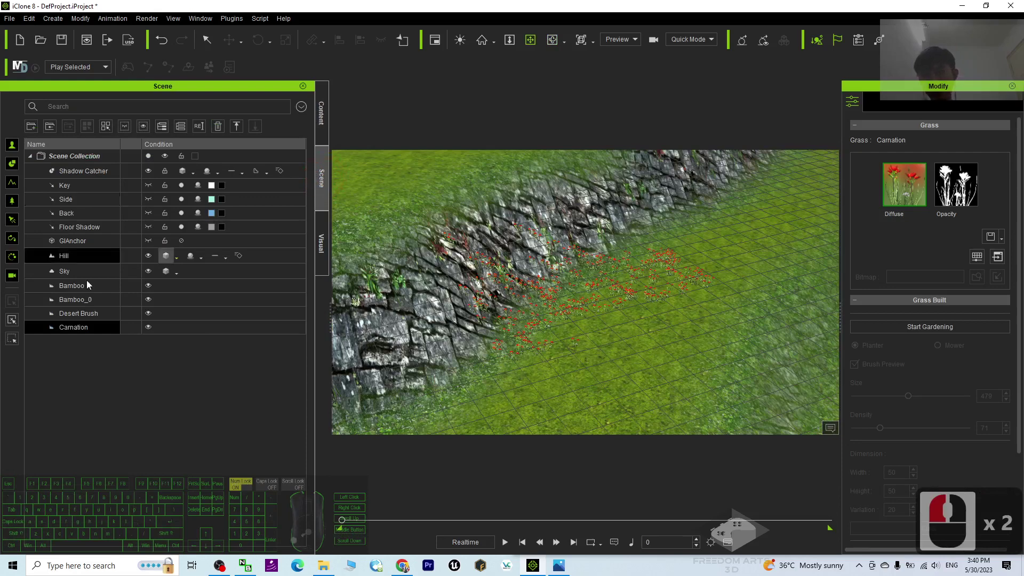
- Select the Desert Brush grass layer in the Scene list after checking Bamboo_0 and Carnation
click(83, 292)
click(78, 304)
click(75, 318)
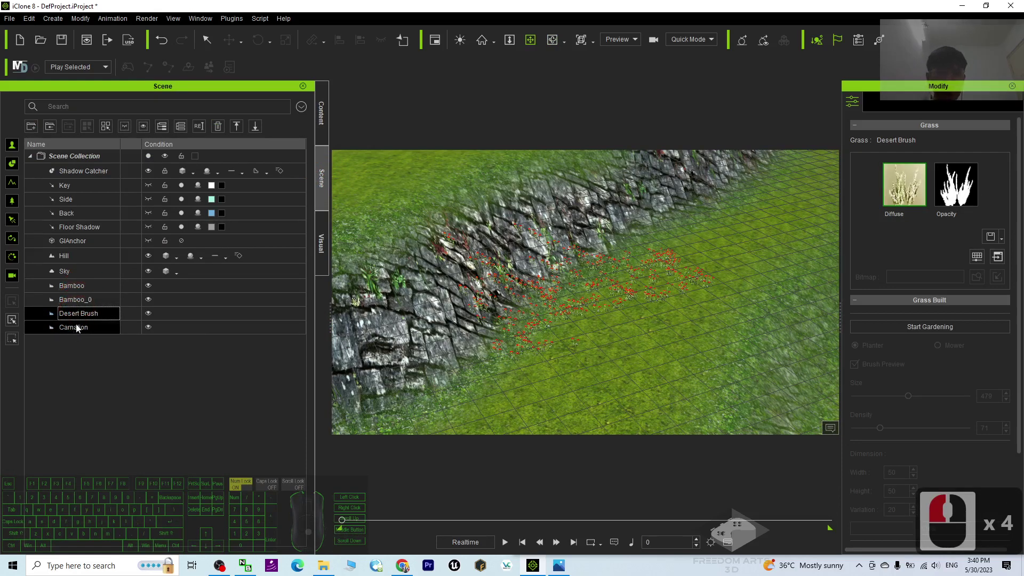
click(85, 286)
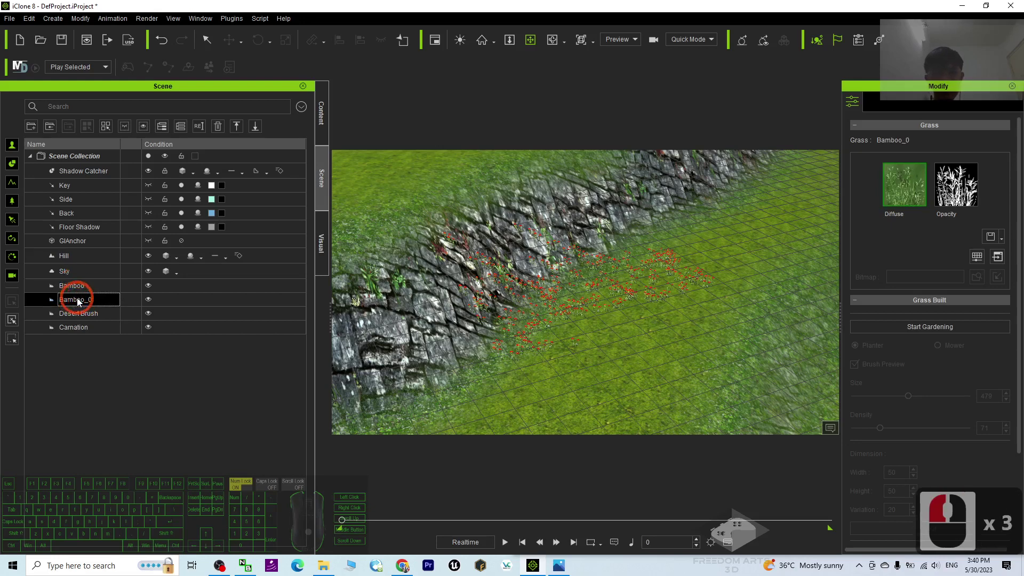
click(86, 316)
click(71, 329)
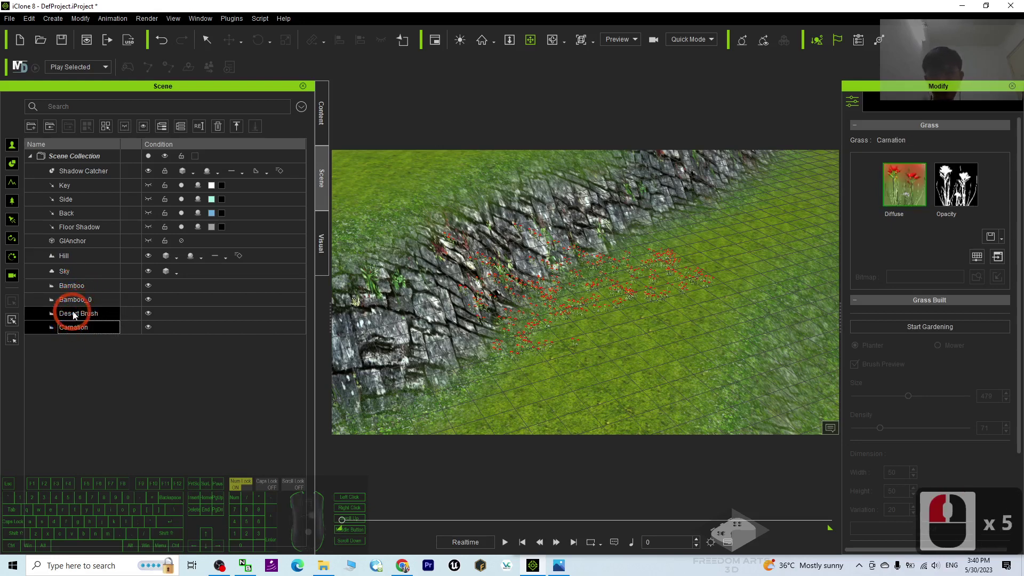
click(78, 315)
click(78, 314)
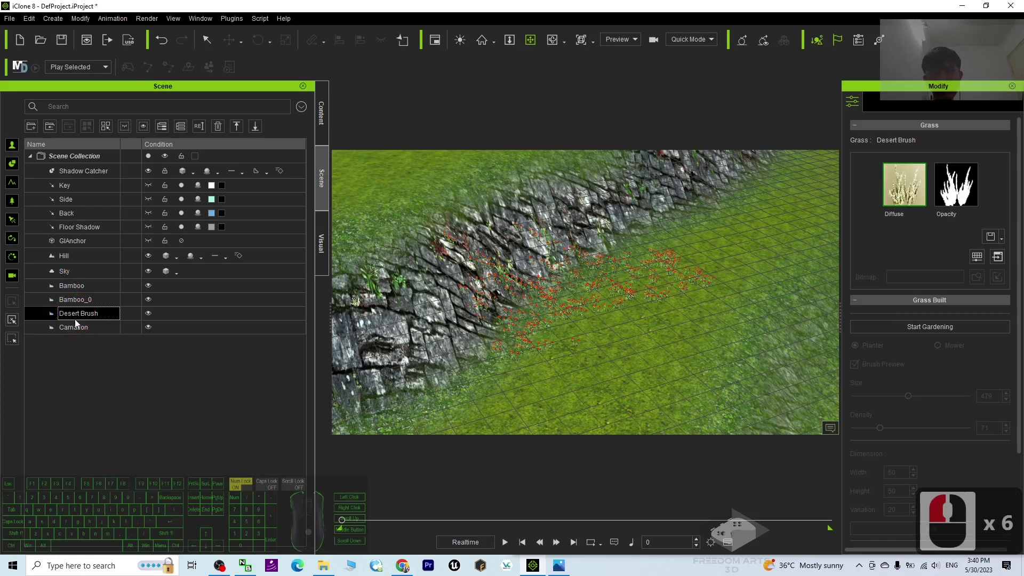
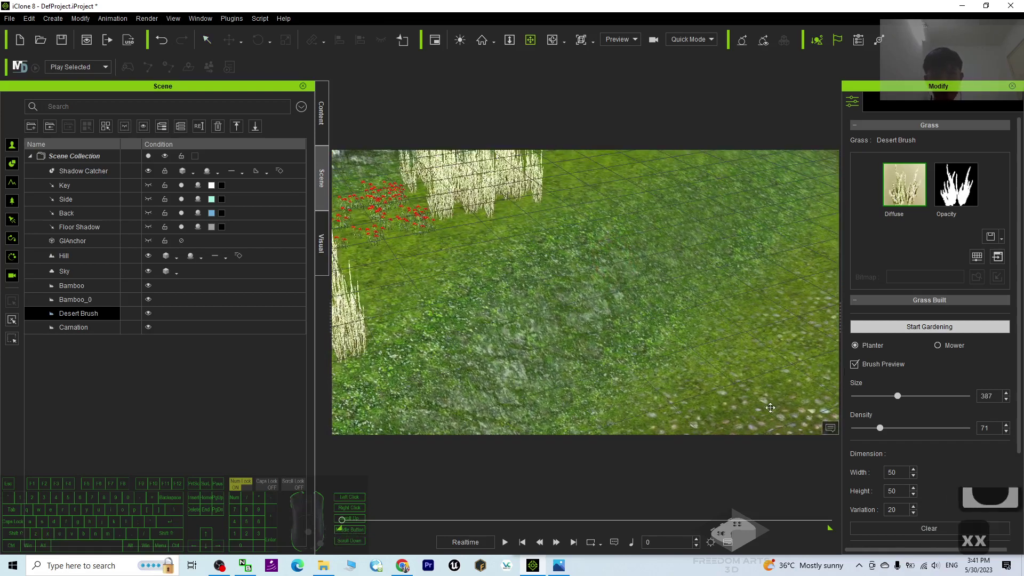
- Plant desert brush patches across the grassy ground, enlarging the brush to size 689
click(603, 331)
key(q)
click(915, 327)
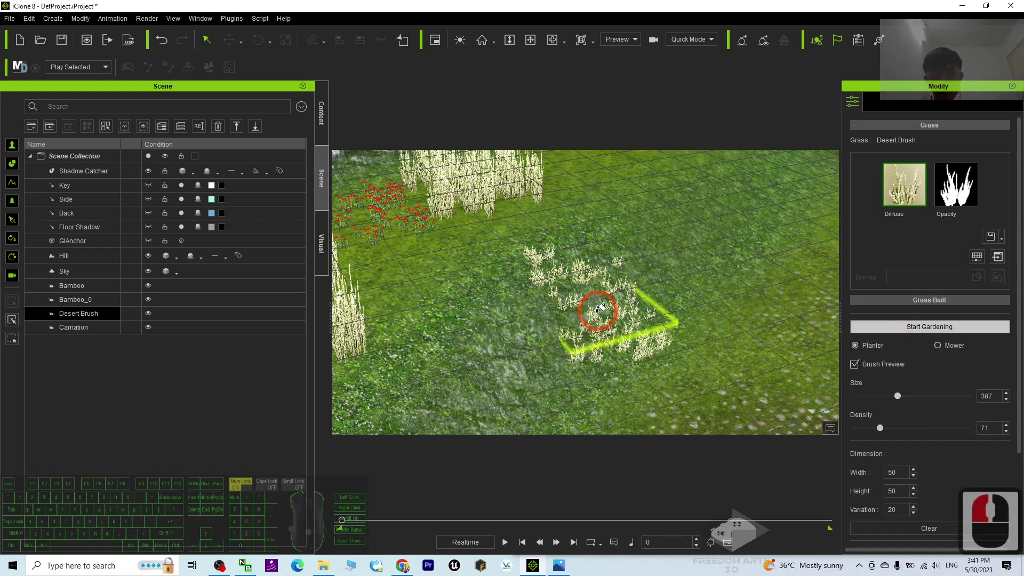
key(q)
text(qx)
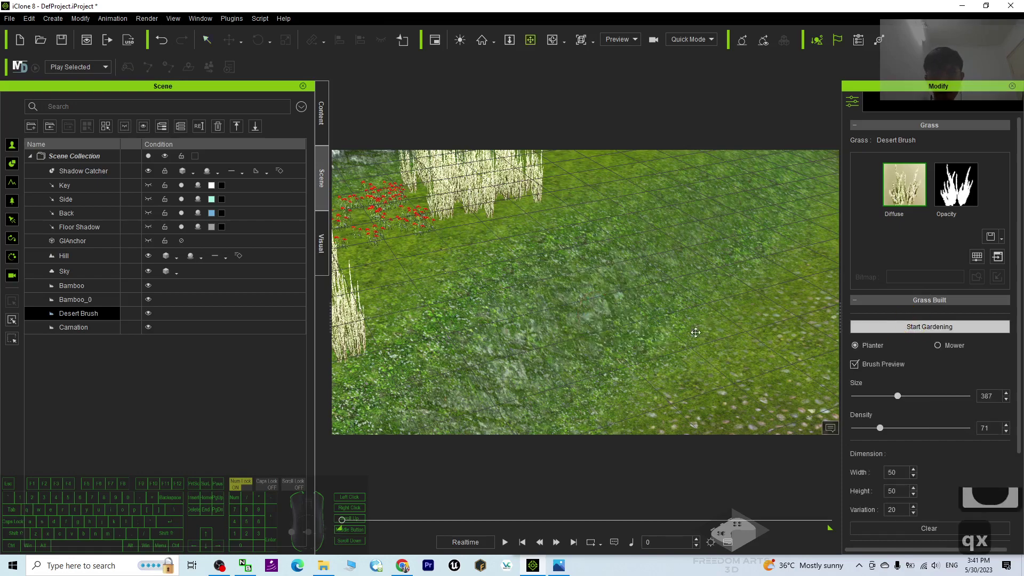
key(q)
key(q)
key(q)
key(q)
key(q)
key(q)
key(q)
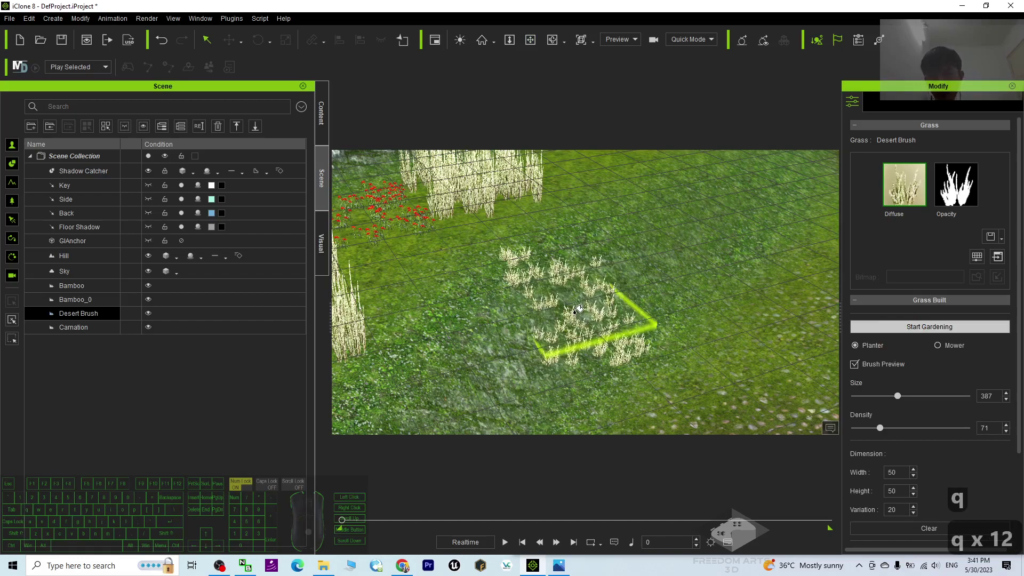
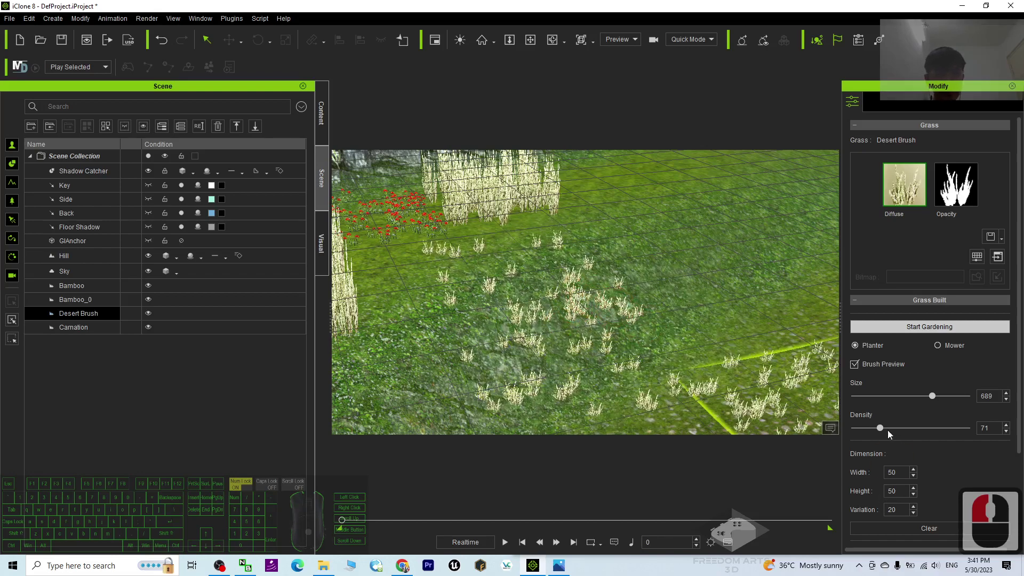
- Raise the planting density to 171
drag(884, 432, 922, 431)
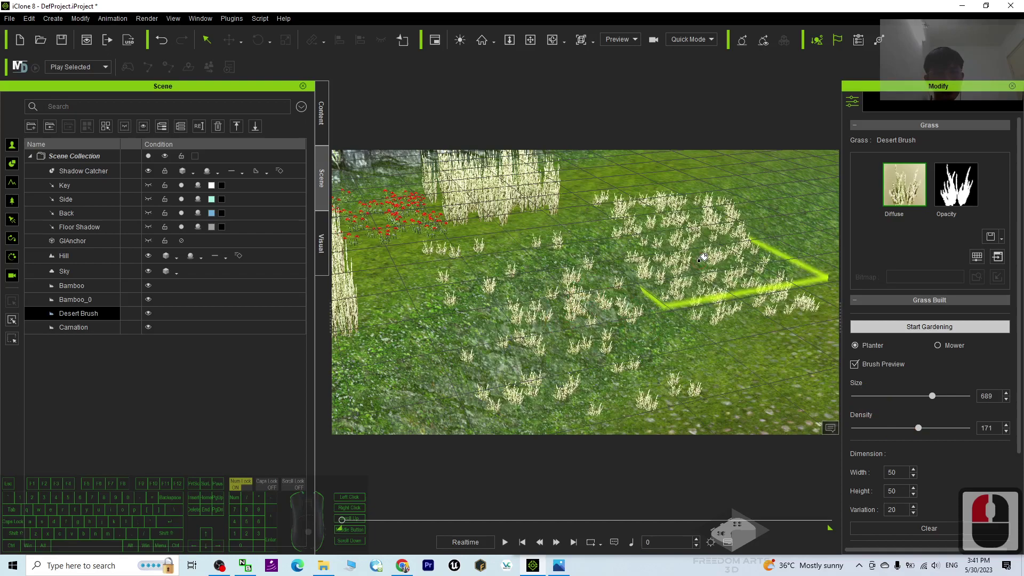
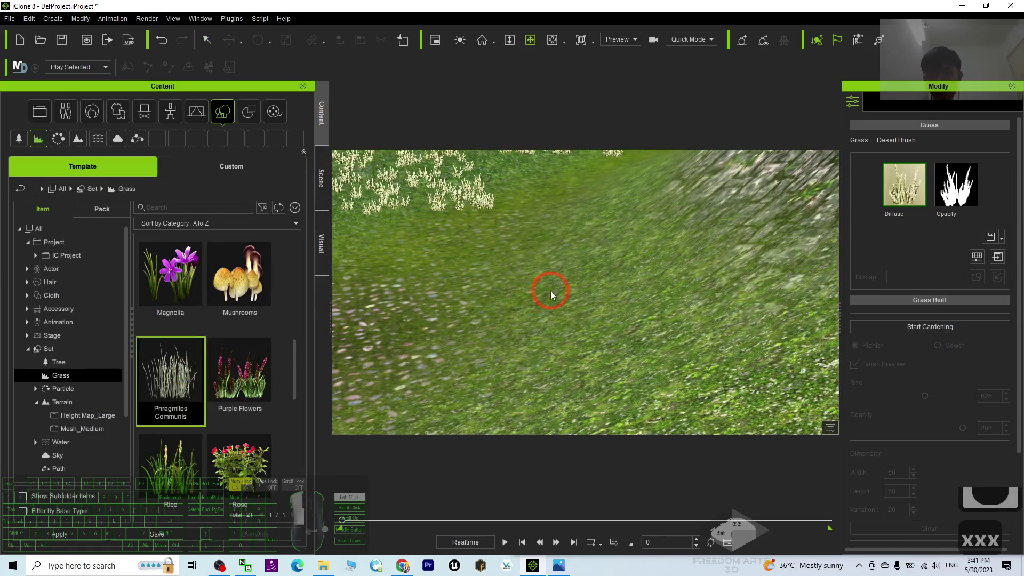
- Paint Phragmites Communis across the lower slope at size 625, density 286
drag(548, 280, 930, 408)
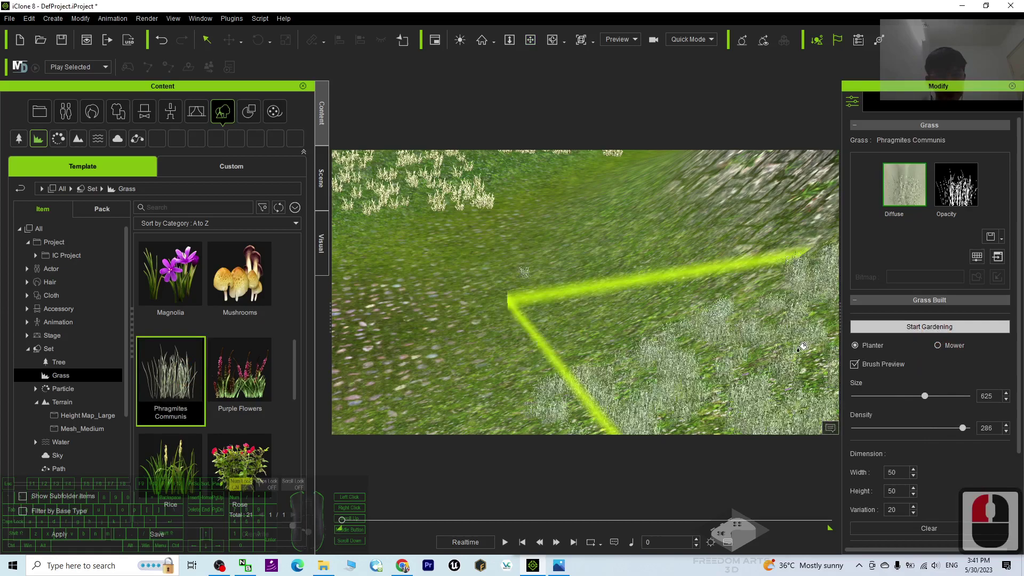
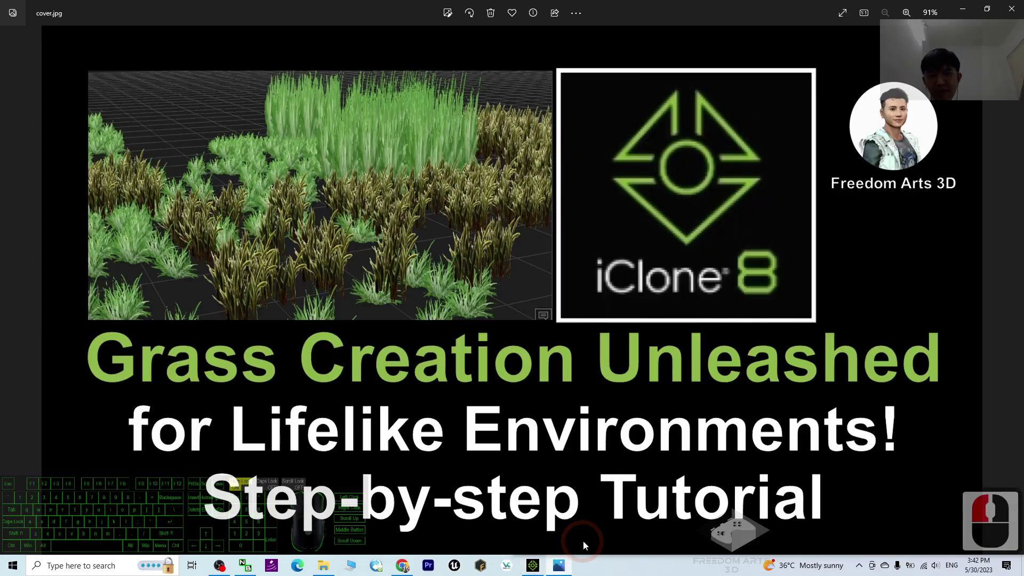
- Leave the cover image, return to the 3D scene and orbit toward the rock wall and bamboo
click(716, 504)
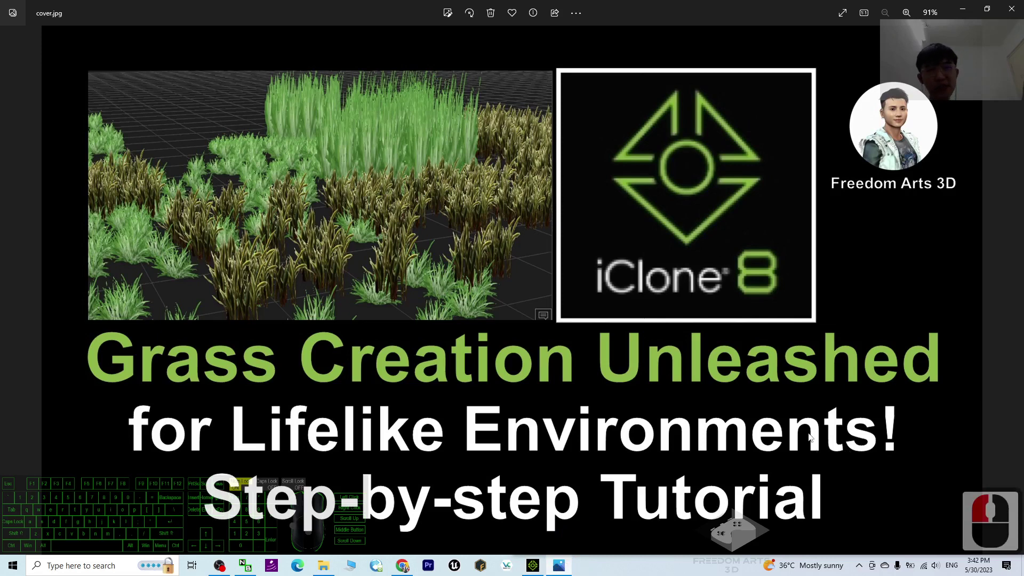
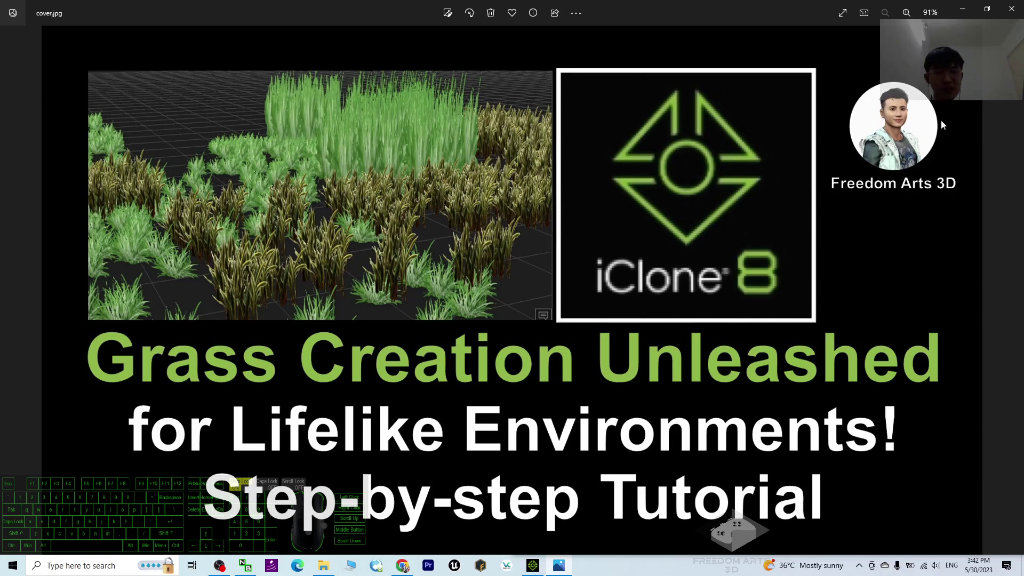
drag(960, 20, 532, 316)
key(x)
click(557, 338)
drag(558, 334, 575, 349)
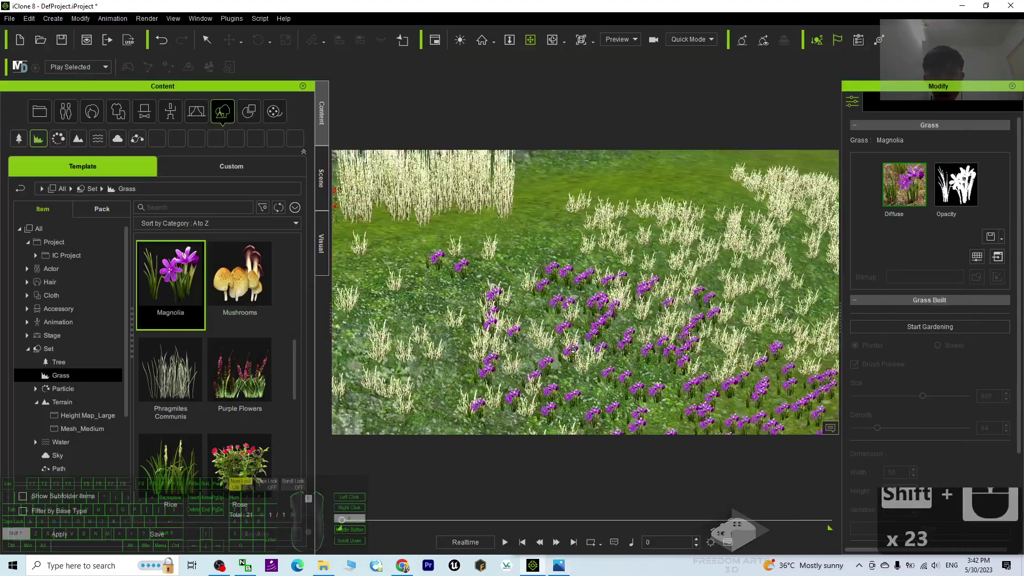